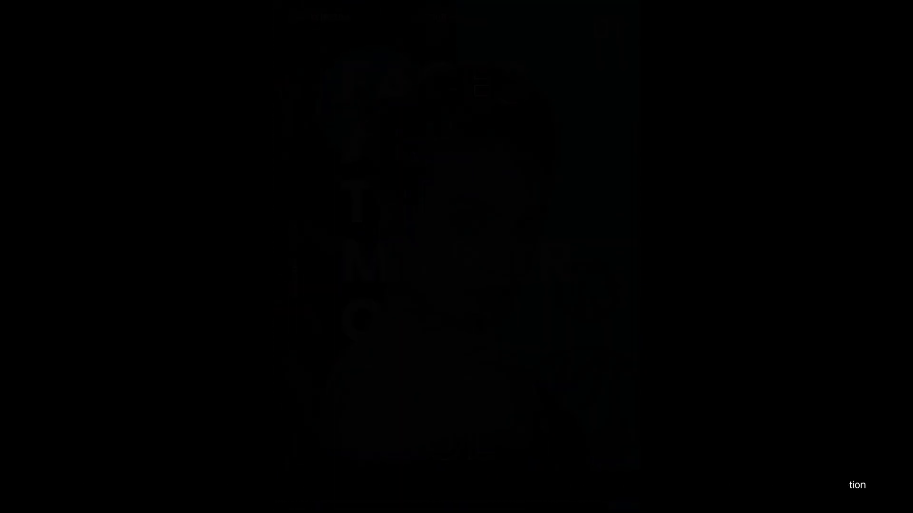
- Create a new 210 × 297 mm portrait document at 300 ppi with millimetre units
left_click(159, 226)
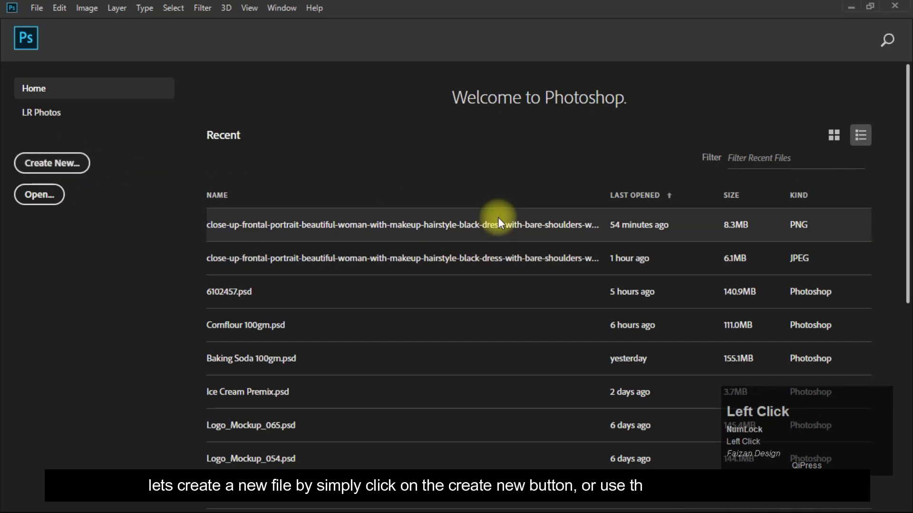
left_click(714, 197)
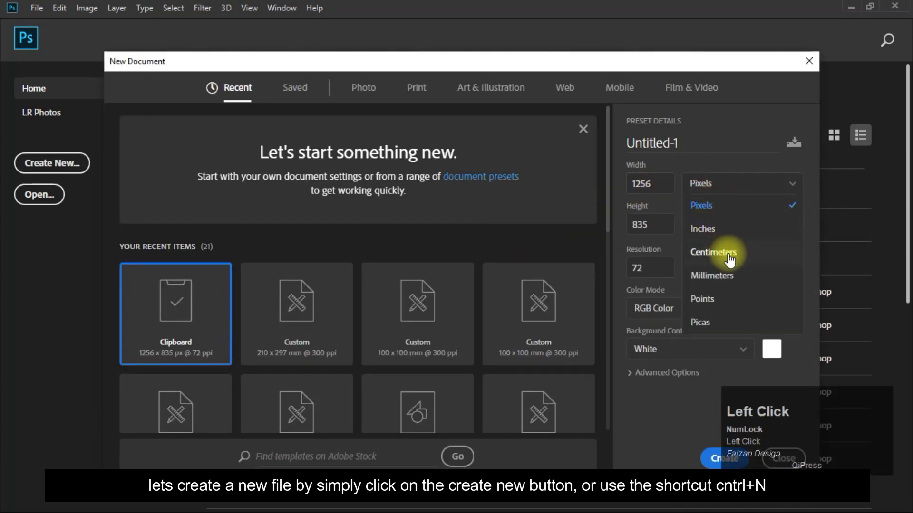
key("Tab")
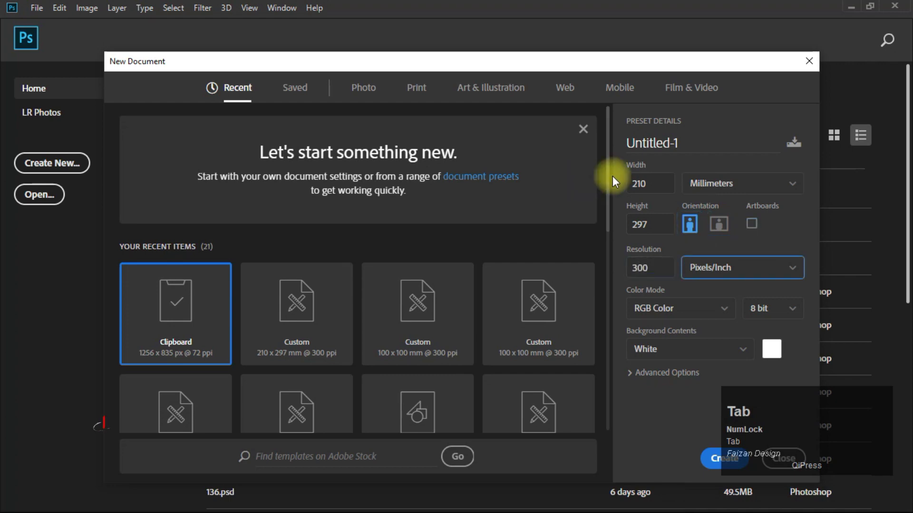
left_click(717, 468)
key("ctrl+z")
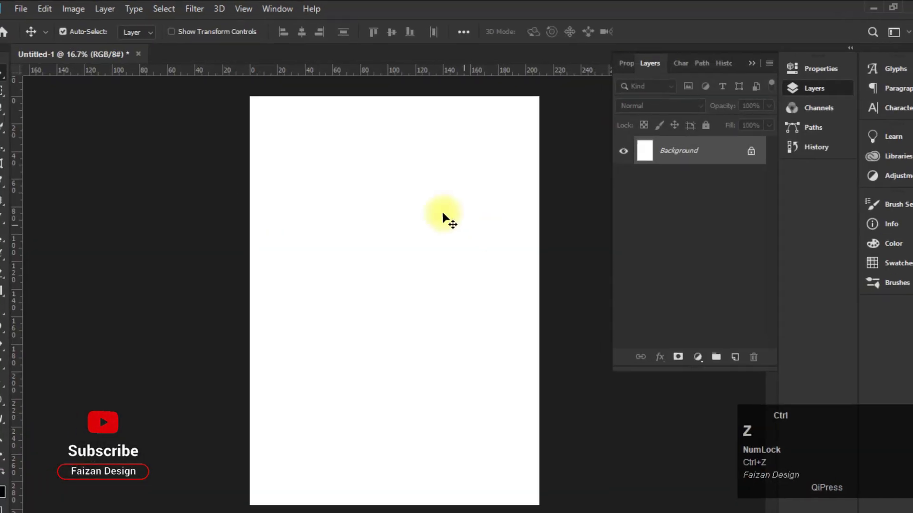
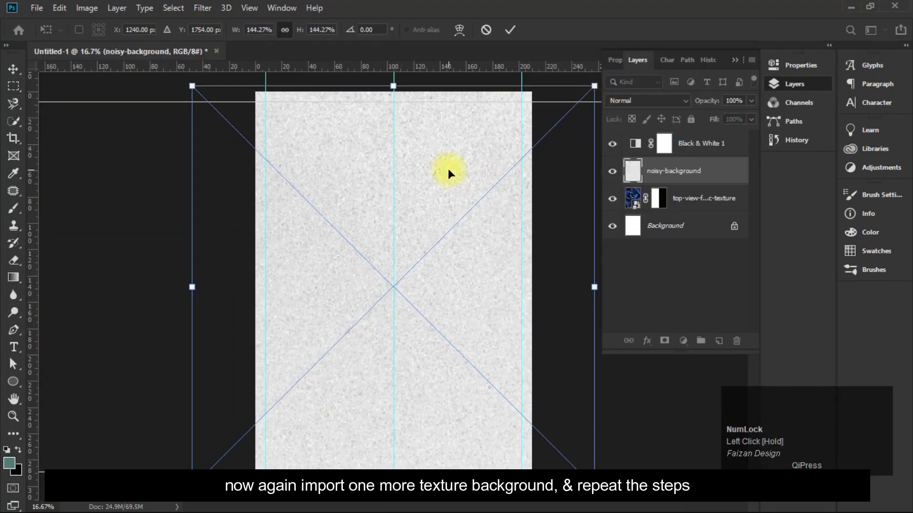
- Invert the selection and mask the noisy paper texture to the right half of the page
key("ctrl+shift+i")
left_click(682, 174)
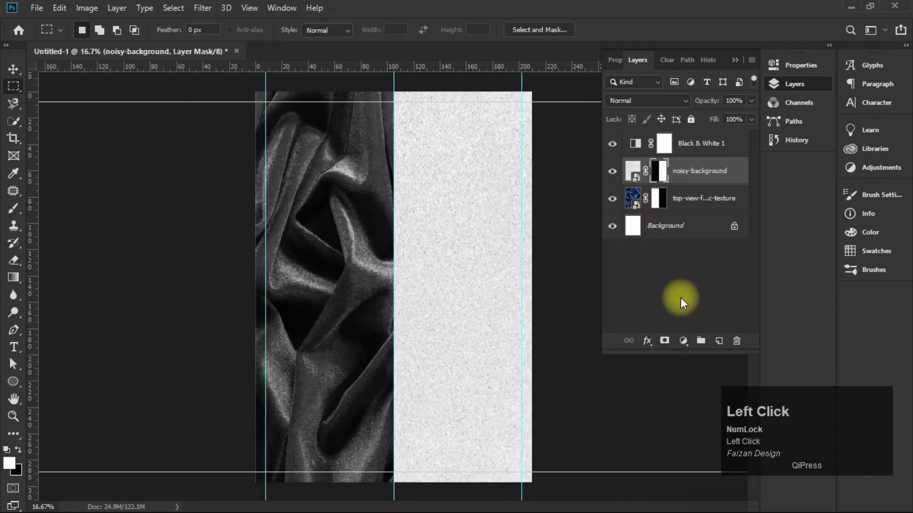
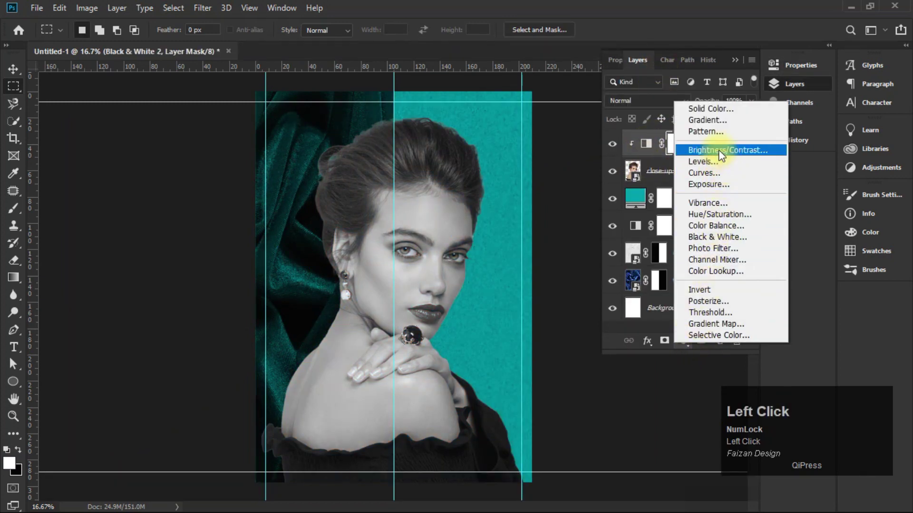
- Shift the portrait's highlights toward cyan with the Color Balance Cyan–Red slider
left_click_drag(720, 226, 664, 63)
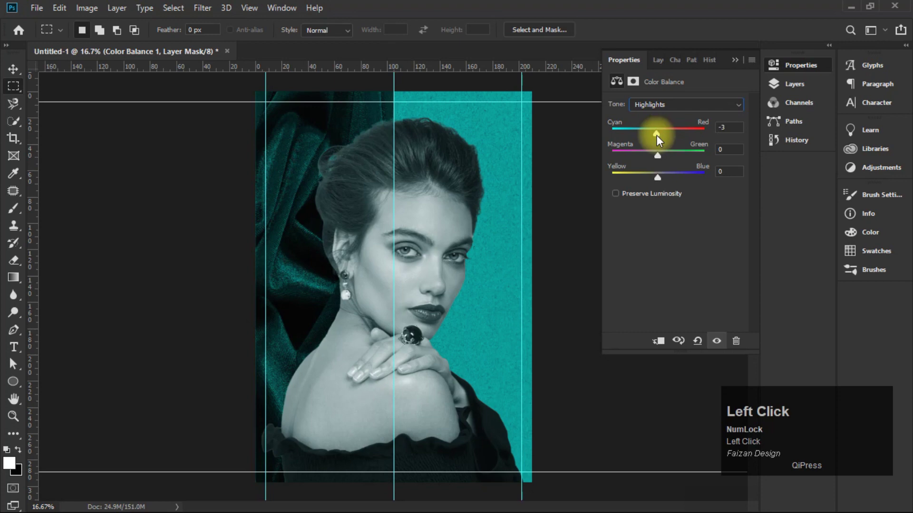
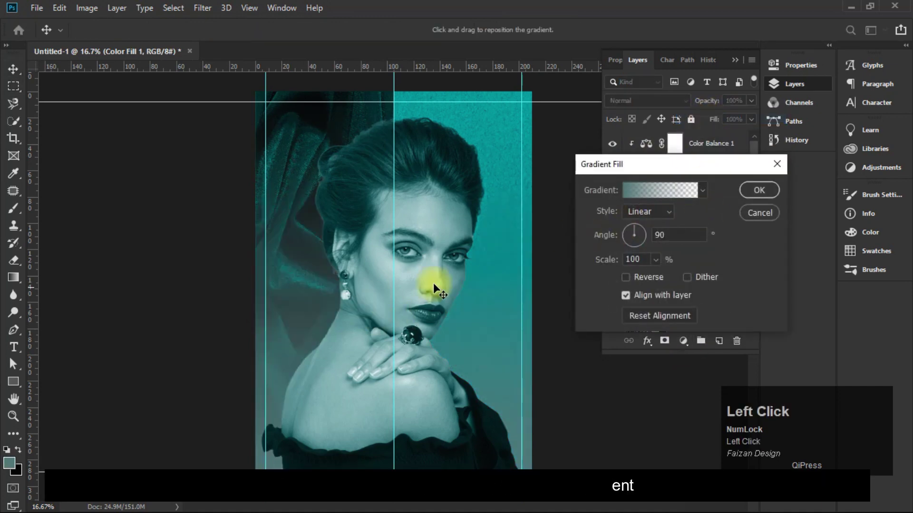
- Set the gradient fill from dark teal to fully opaque cyan and make its style Radial
left_click_drag(644, 195, 871, 144)
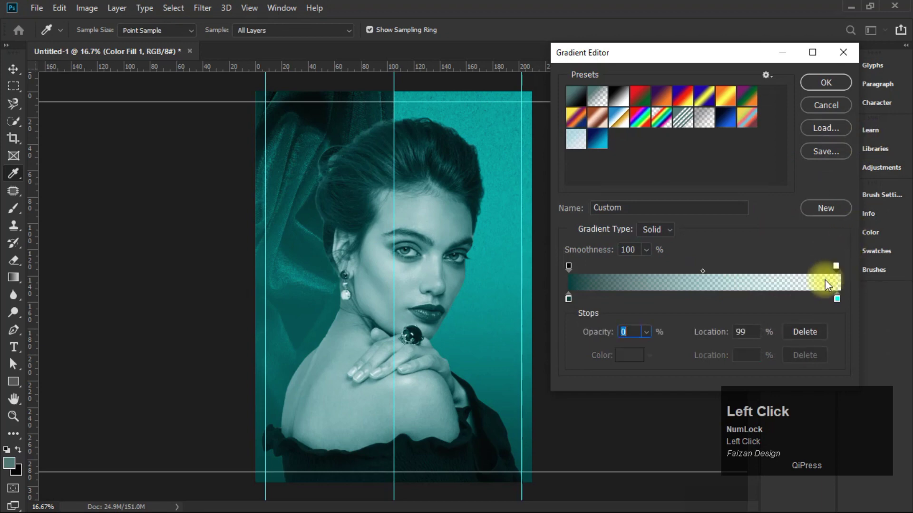
key("Tab")
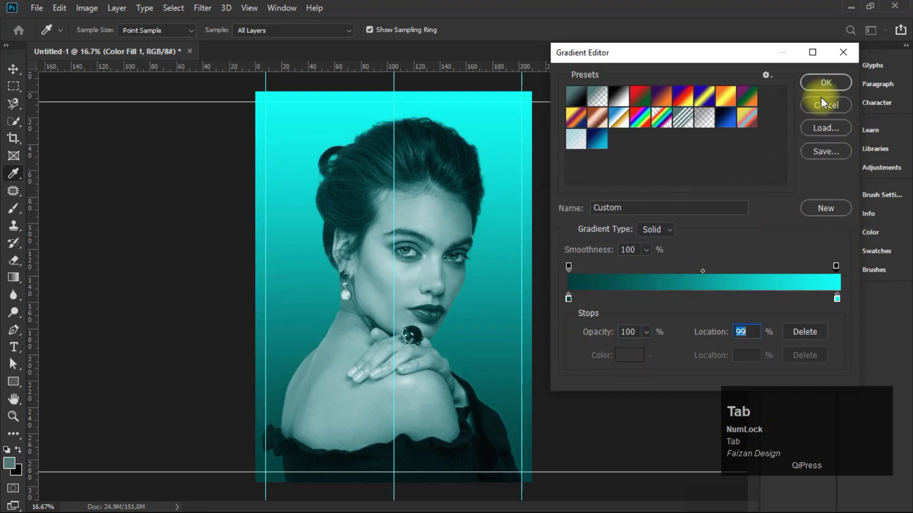
left_click(830, 86)
left_click(667, 213)
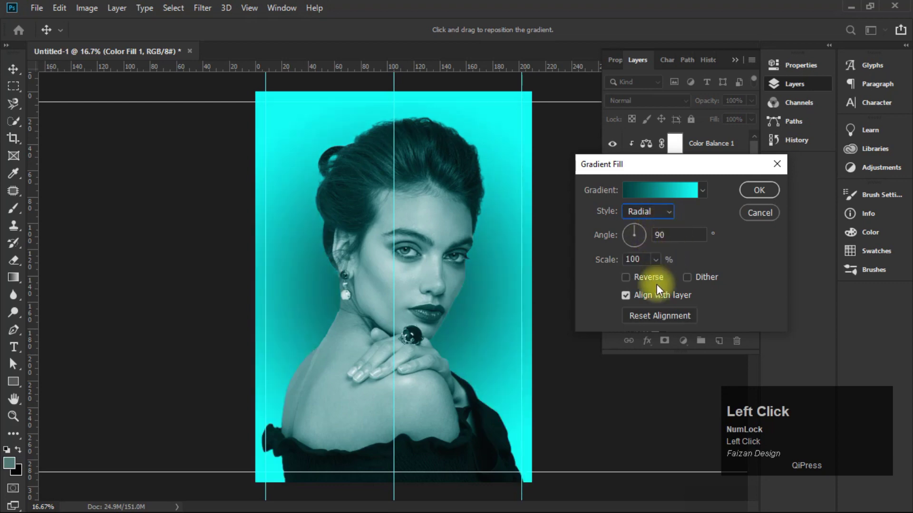
right_click(704, 234)
left_click(740, 190)
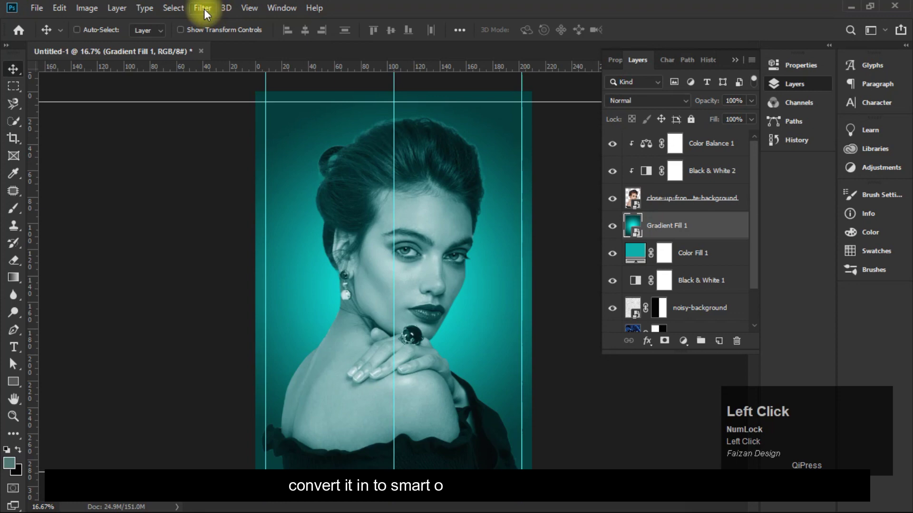
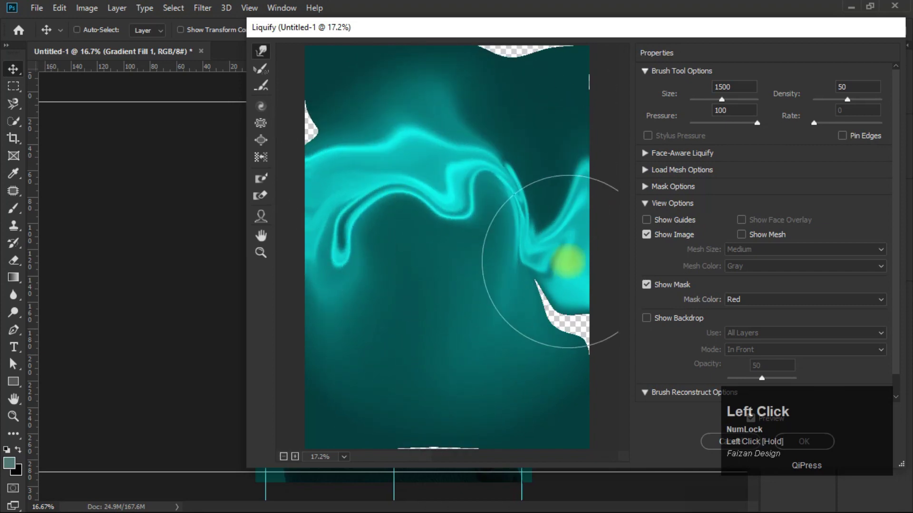
- Undo and redo the Liquify swirl strokes on the teal gradient layer
key("ctrl+z")
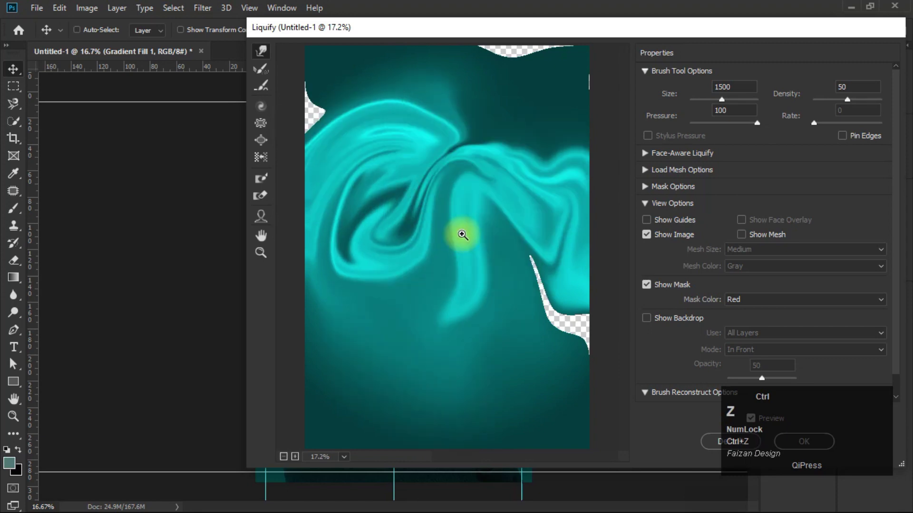
key("ctrl+shift+z")
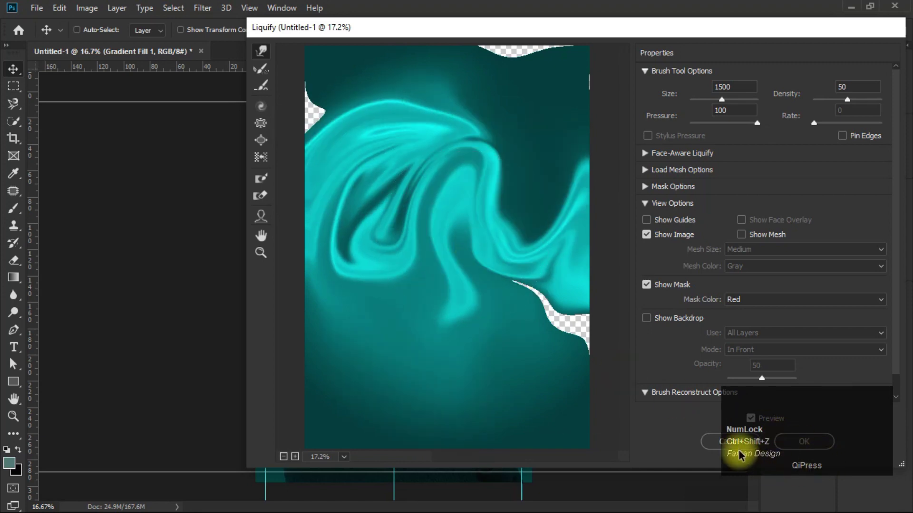
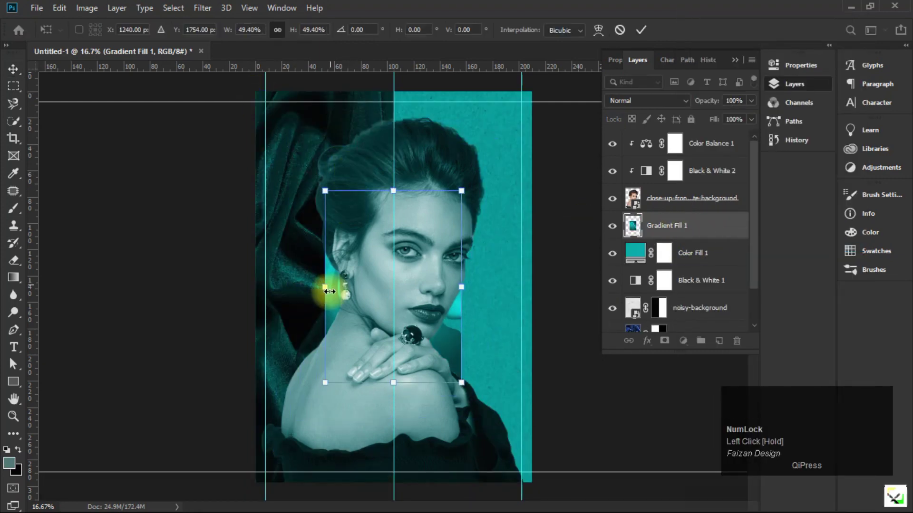
- Duplicate the teal circle with its gradient and place copies toward the lower right
left_click(303, 231)
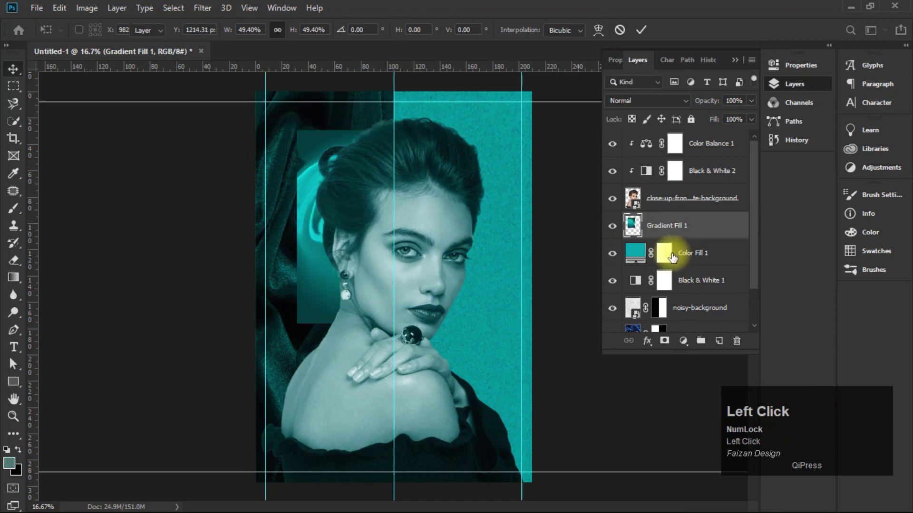
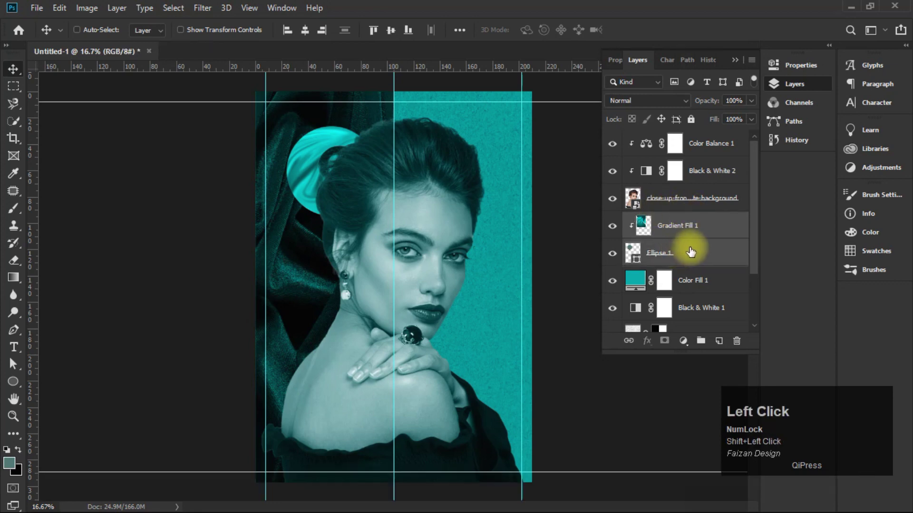
key("ctrl+j")
left_click_drag(353, 248, 678, 266)
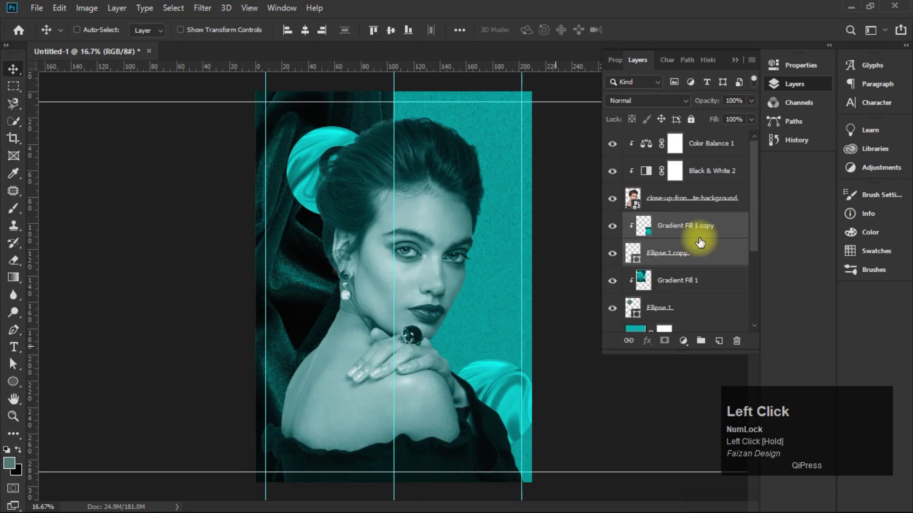
key("ctrl+t")
left_click_drag(492, 368, 505, 389)
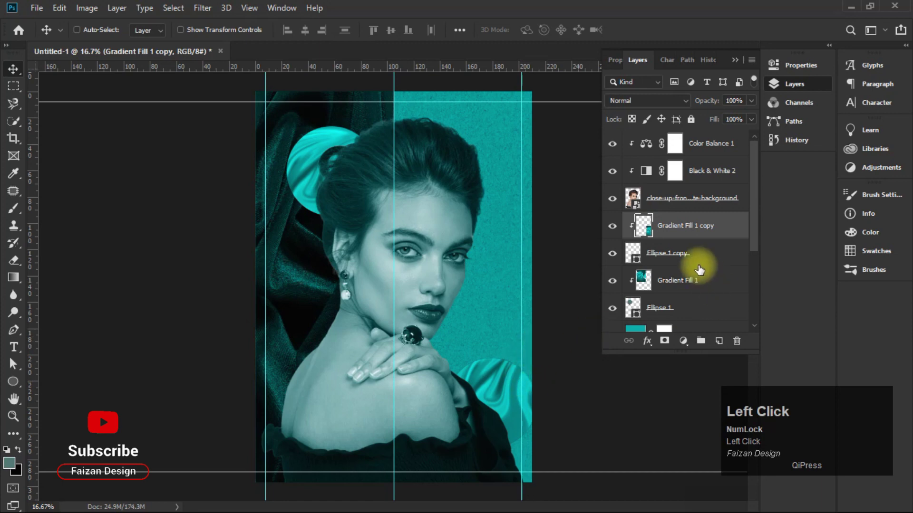
- Duplicate the circle again, shrink it and position it beside the woman's chin
left_click(692, 261)
key("ctrl+j")
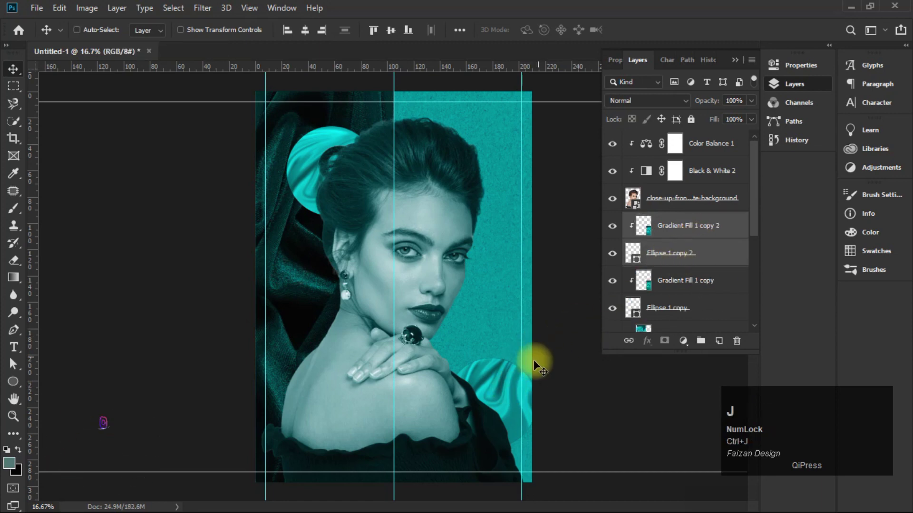
key("ctrl+t")
left_click_drag(503, 397, 511, 333)
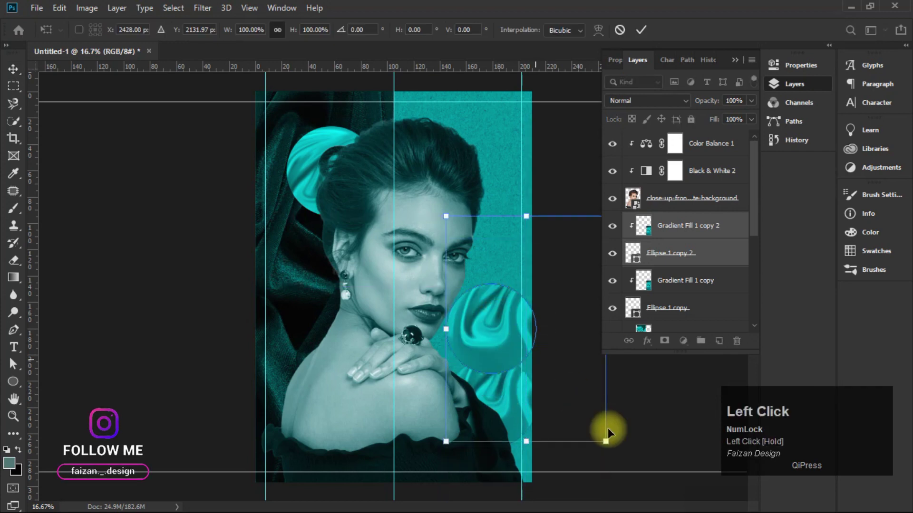
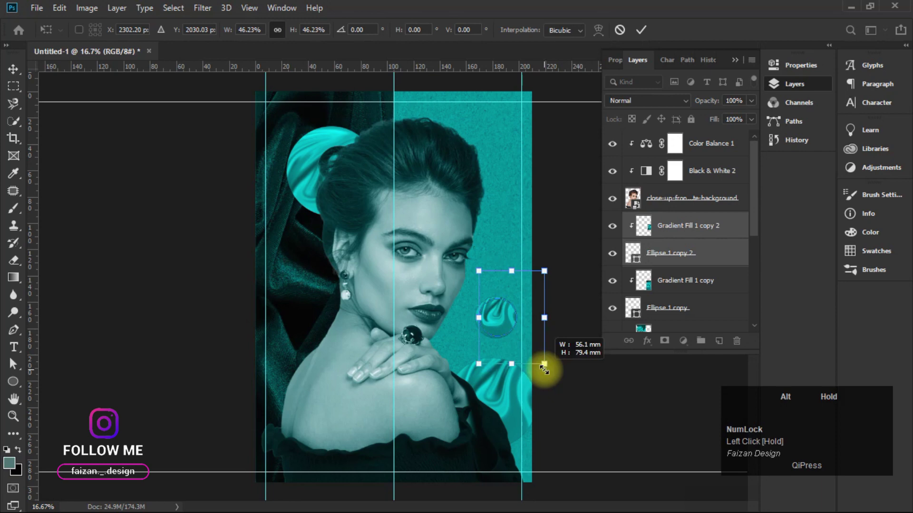
key("ctrl+t")
left_click_drag(500, 315, 494, 315)
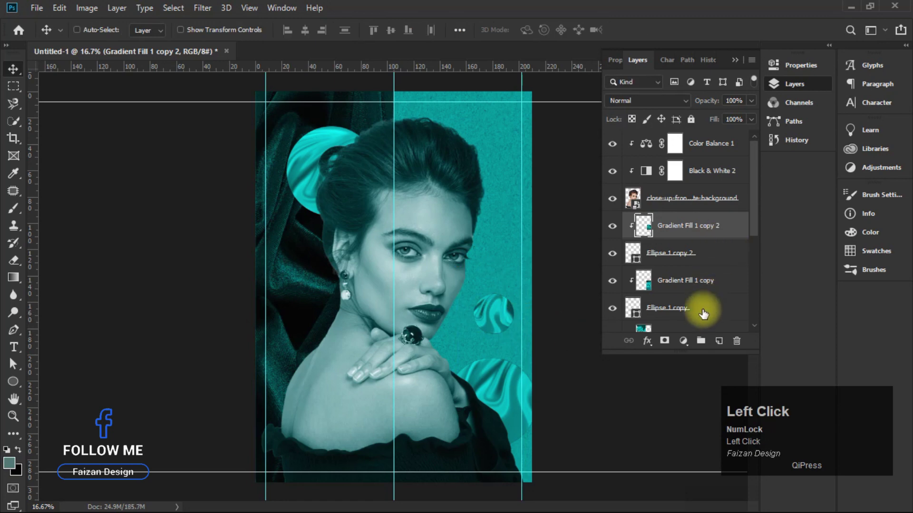
- Group all the circle layers into a folder named Liquify and collapse it
scroll("down", 3)
left_click(691, 314)
left_click(704, 347)
type("iquify")
key("Return")
left_click(608, 194)
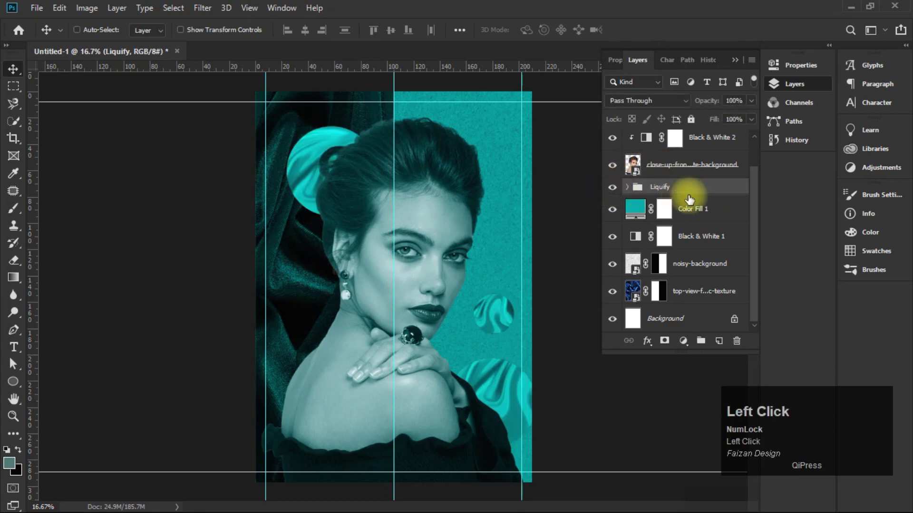
- Clear the selection before adding the stacked headline text
key("Delete")
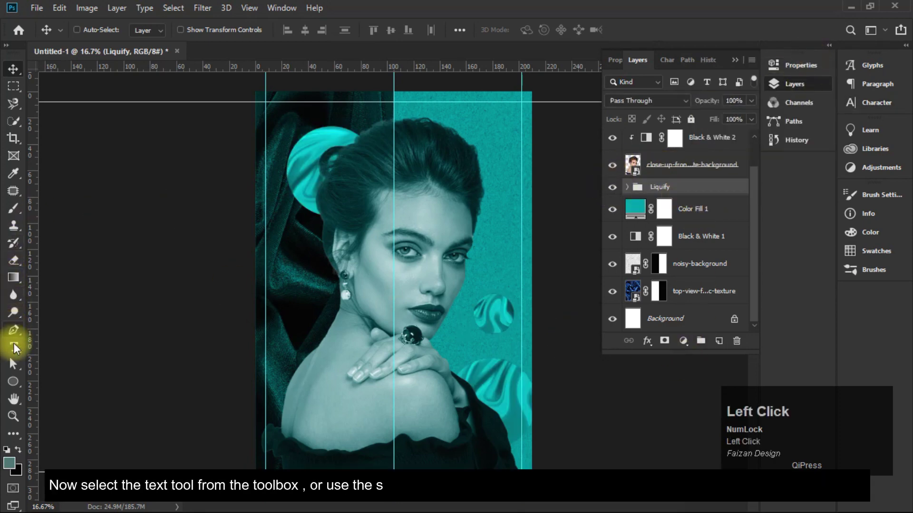
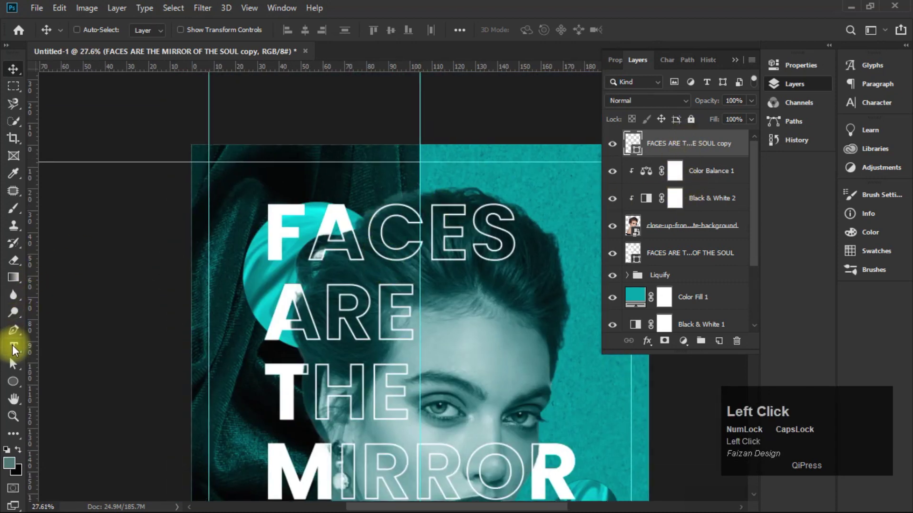
- Make the Lorem Ipsum header all capitals and align it to the left margin guide
scroll("up", 3)
left_click(364, 329)
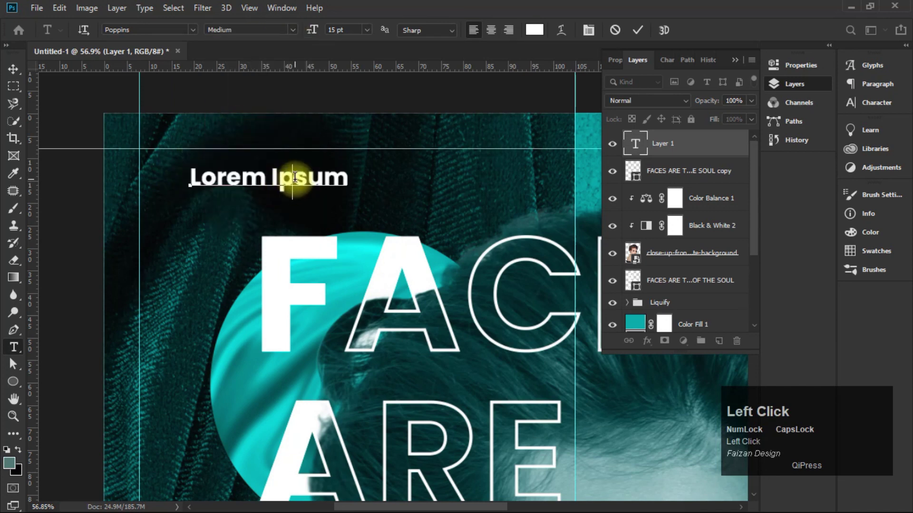
key("Home")
key("shift+End")
left_click(896, 88)
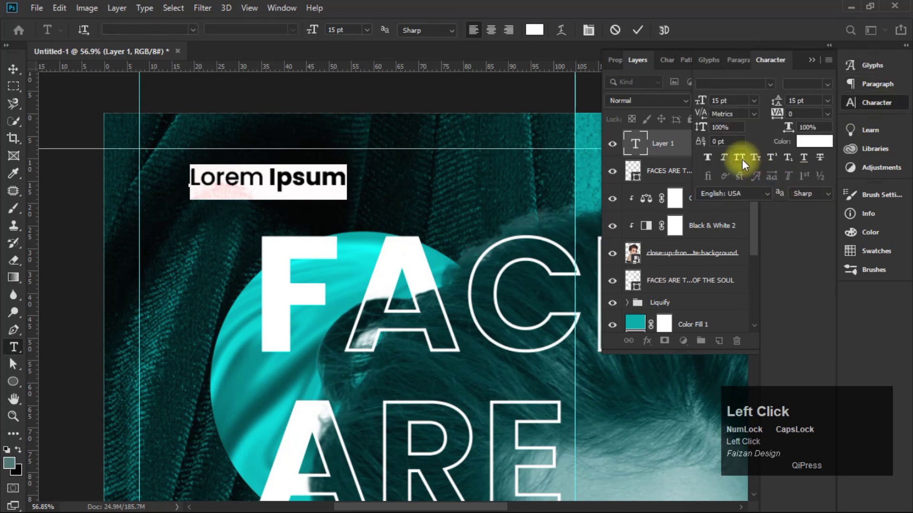
left_click_drag(364, 329, 364, 329)
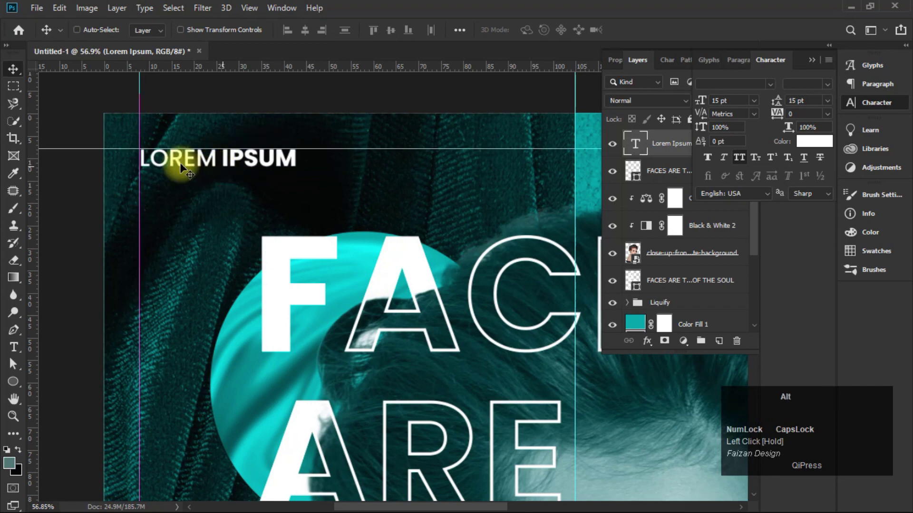
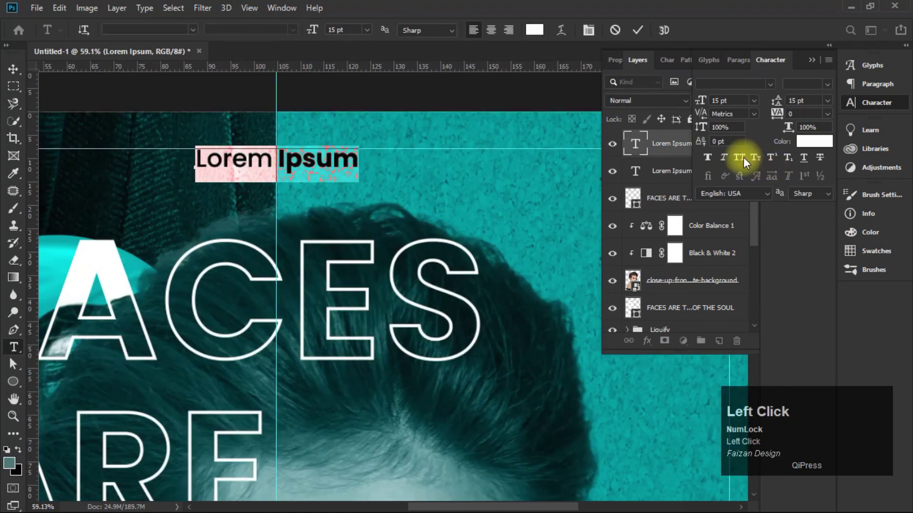
- Retype the duplicated header as 'your headline' in all capitals
key("ctrl+a")
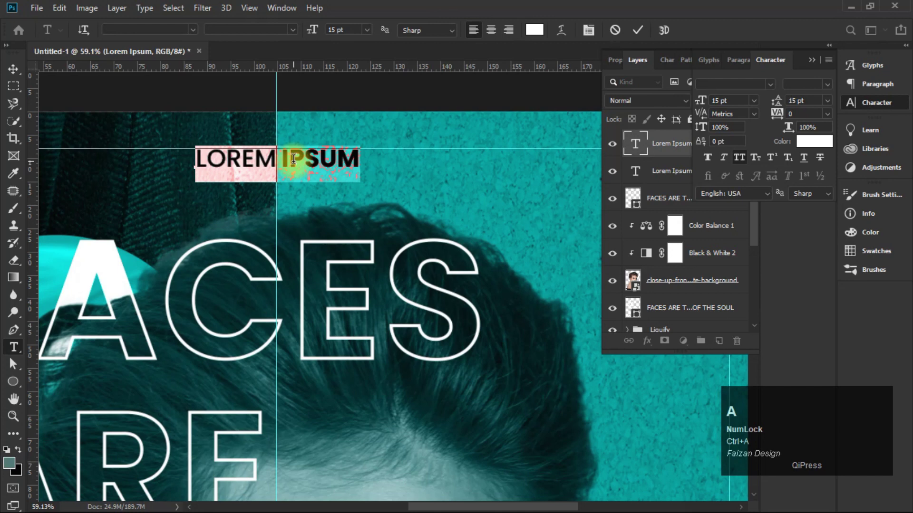
type("youyr")
key("space")
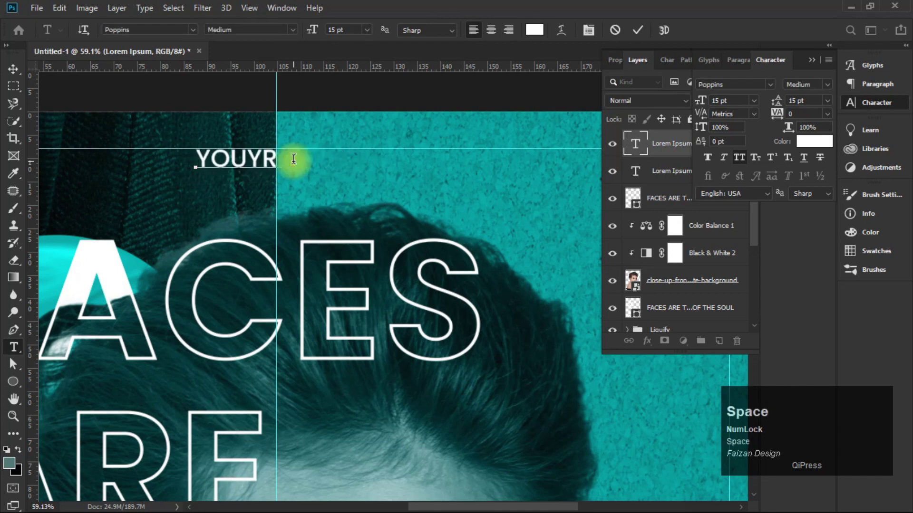
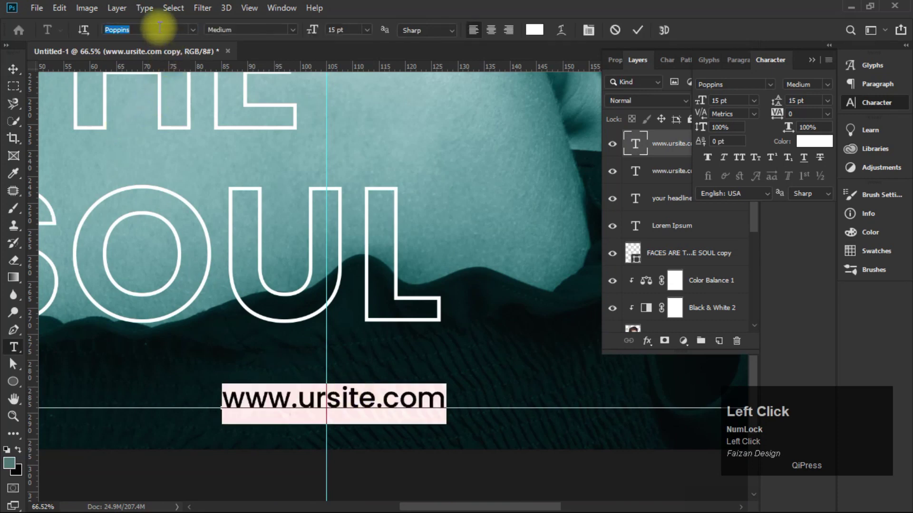
- Apply the fontello icon font to the lower website text and show the Glyphs panel
type("fonte")
key("Down")
key("Return")
left_click(883, 66)
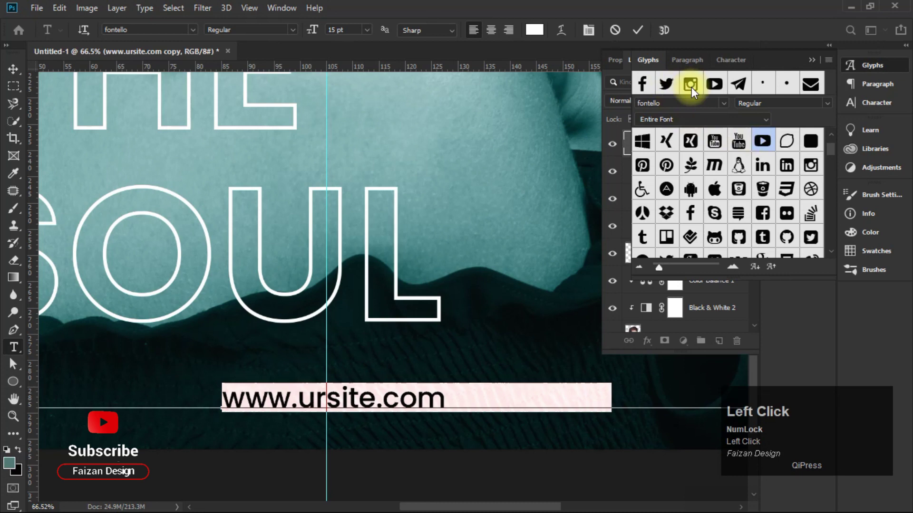
- Insert the Facebook, Twitter, Instagram and YouTube glyphs and adjust their tracking
left_click(648, 84)
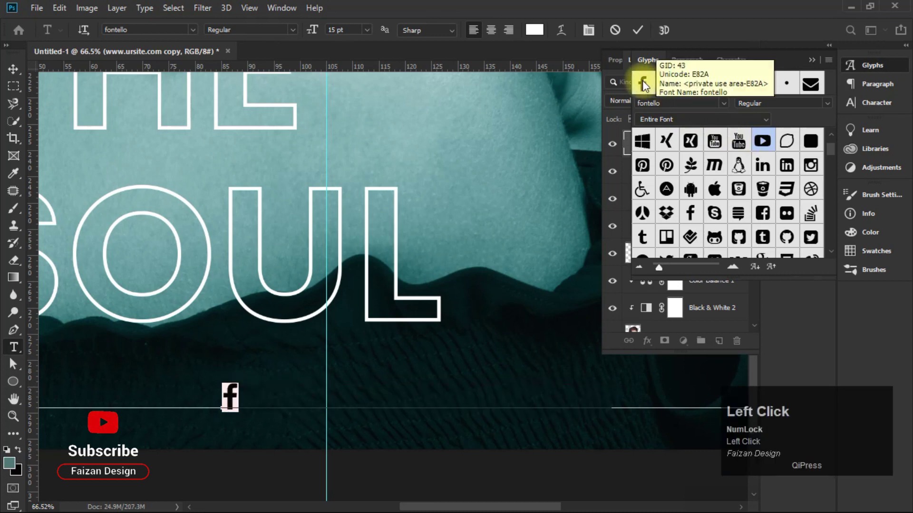
key("Right")
left_click(672, 84)
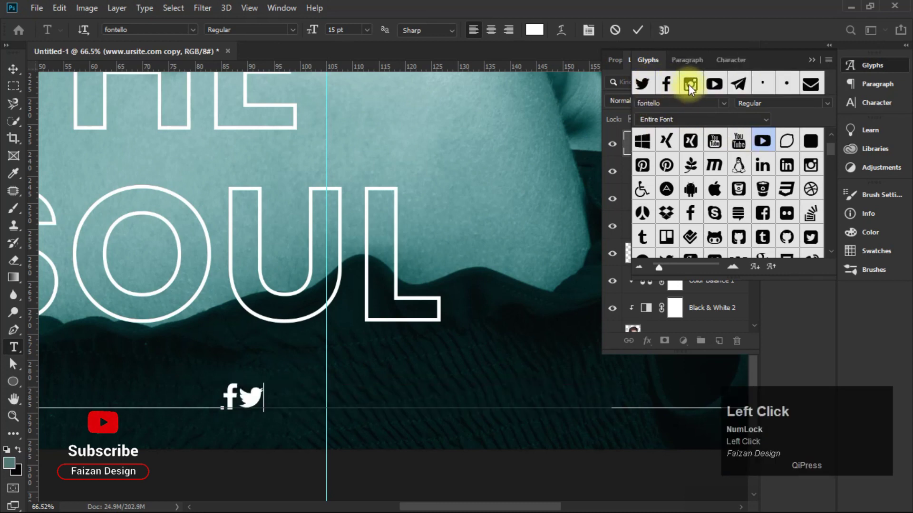
key("ctrl+a")
left_click(819, 64)
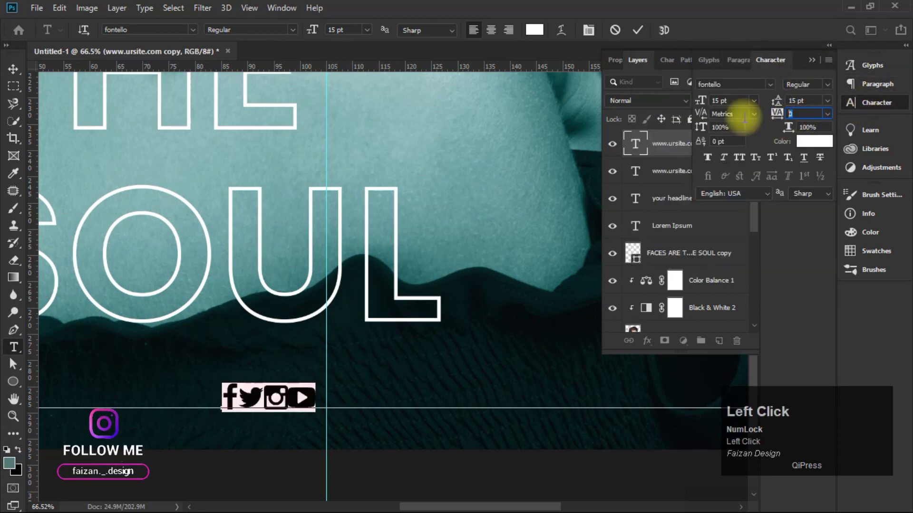
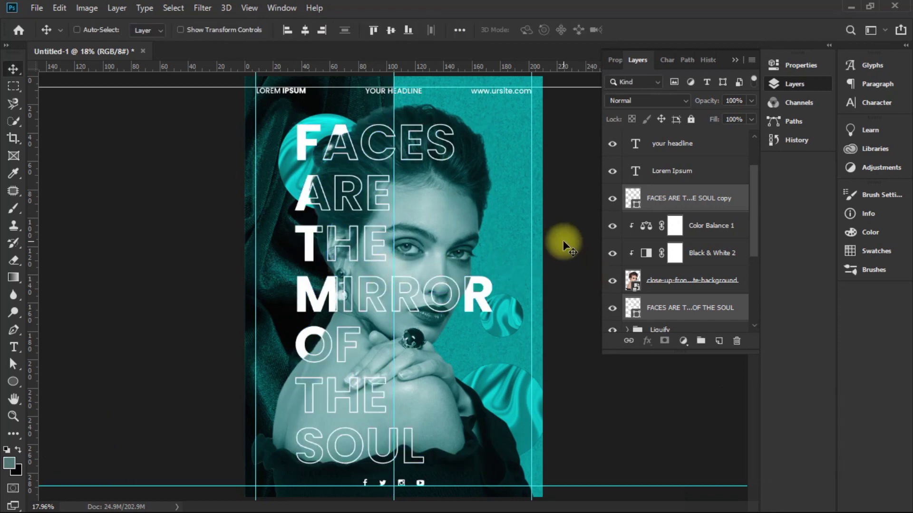
- Hide the side panels to show the whole finished poster
left_click(566, 244)
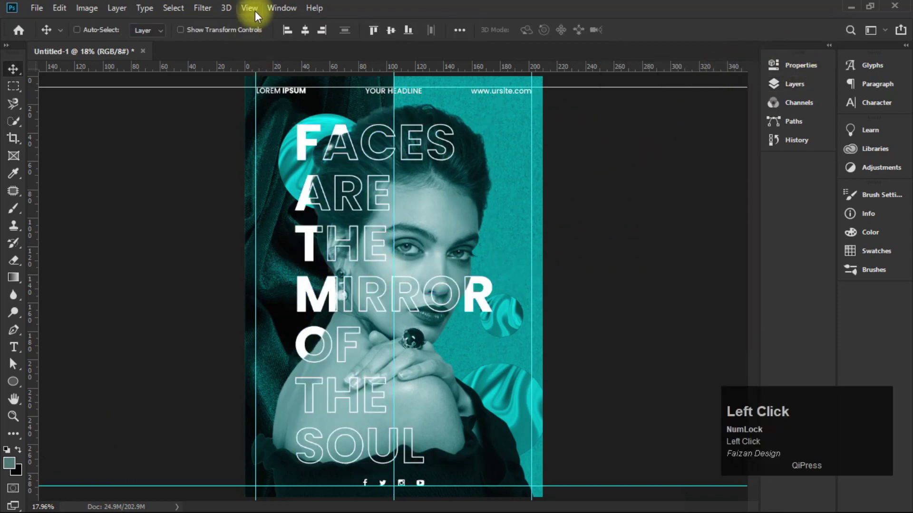